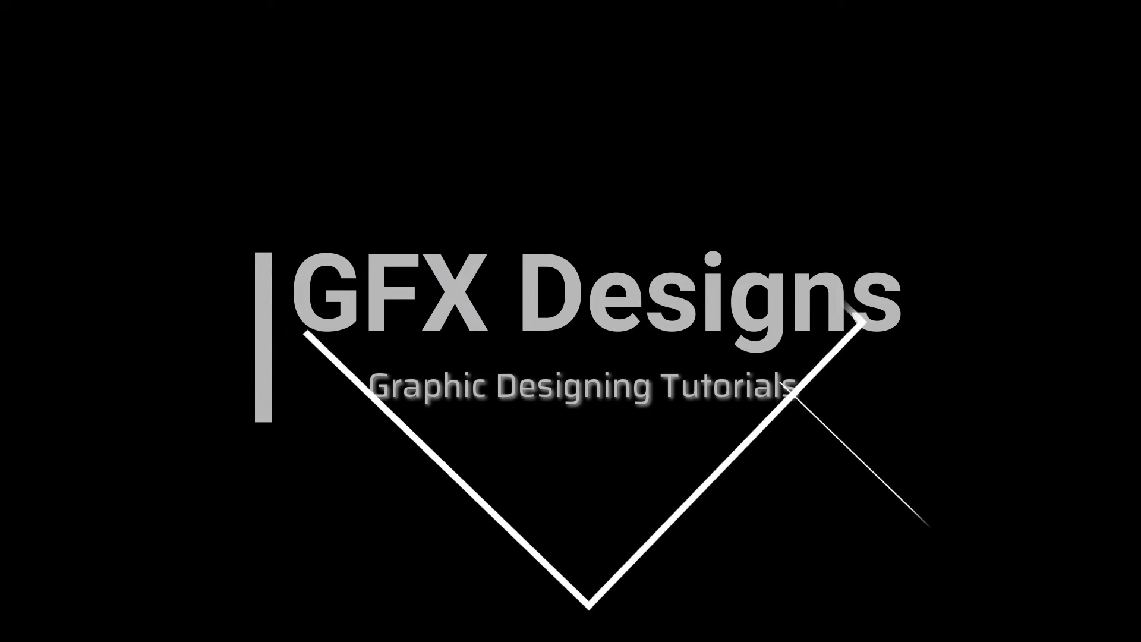
Step: Bring up the Illustrator document with the white artboard and pale green swatch square
key(space)
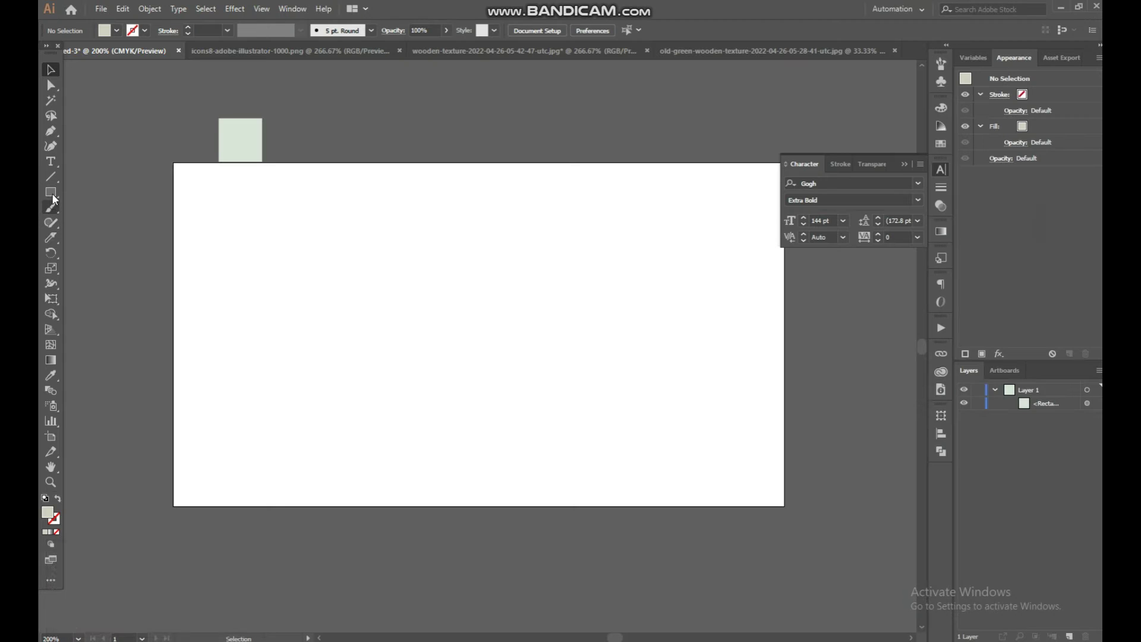
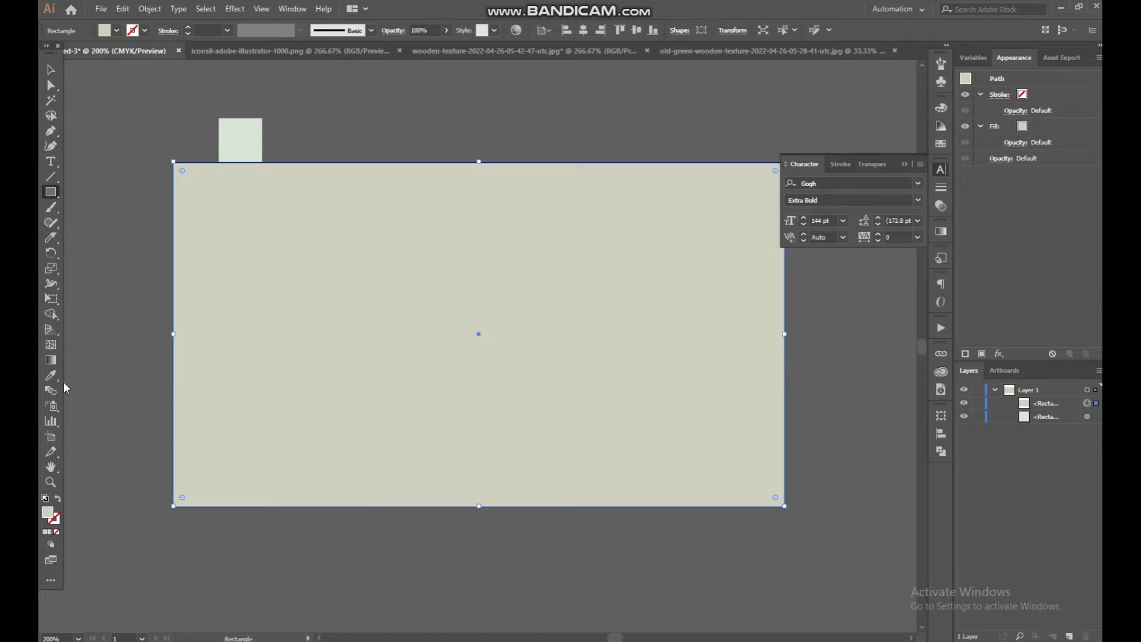
Step: Fill the artboard rectangle with the sampled pale green, lock it, and place a text object
click(59, 372)
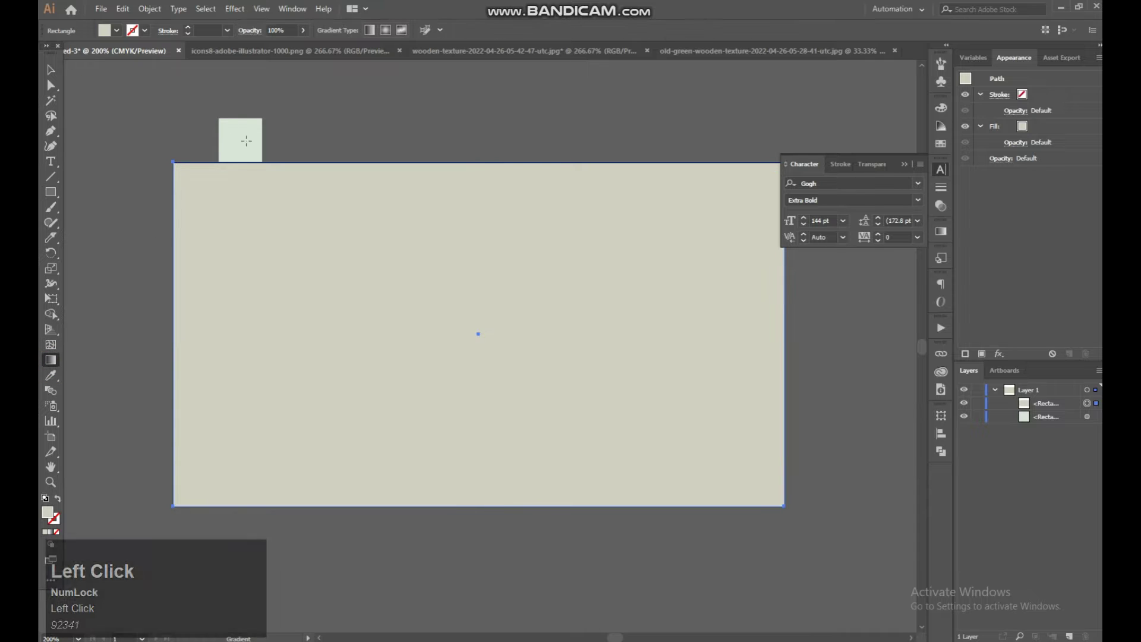
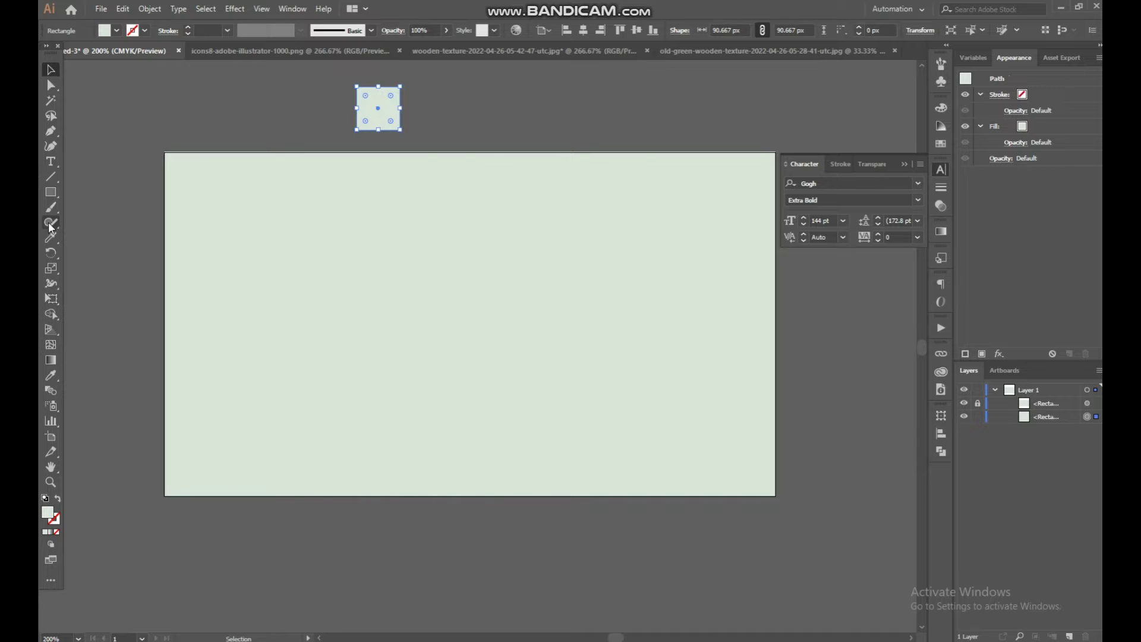
click(59, 168)
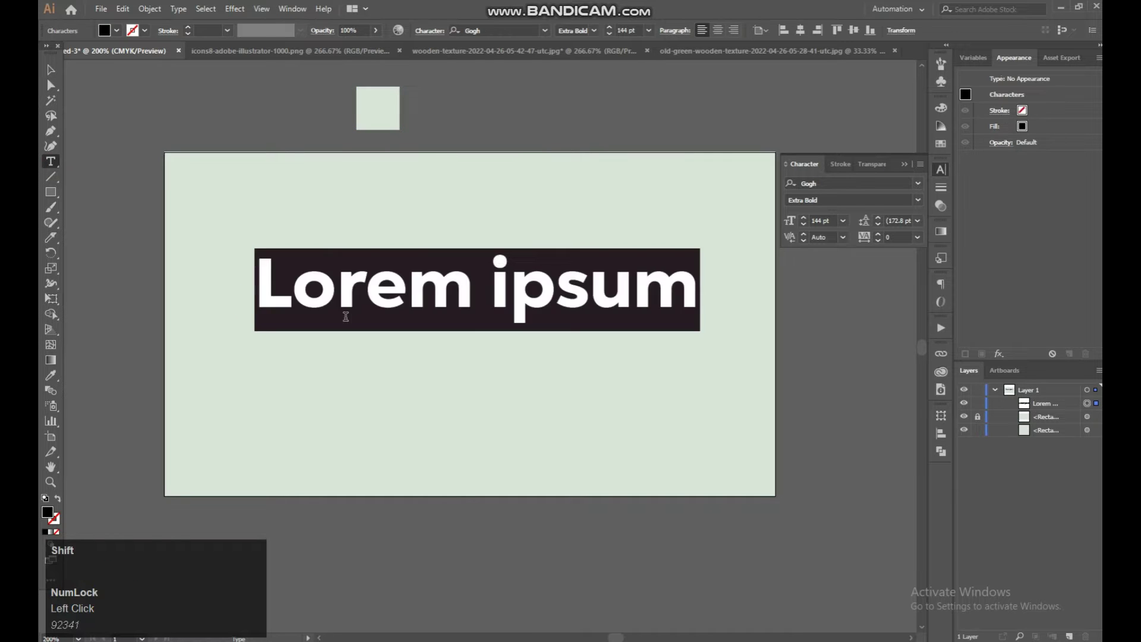
Step: Replace the placeholder text with the word SHADOW and select it all
key(shift+s)
key(shift+d)
key(shift+w)
key(ctrl+a)
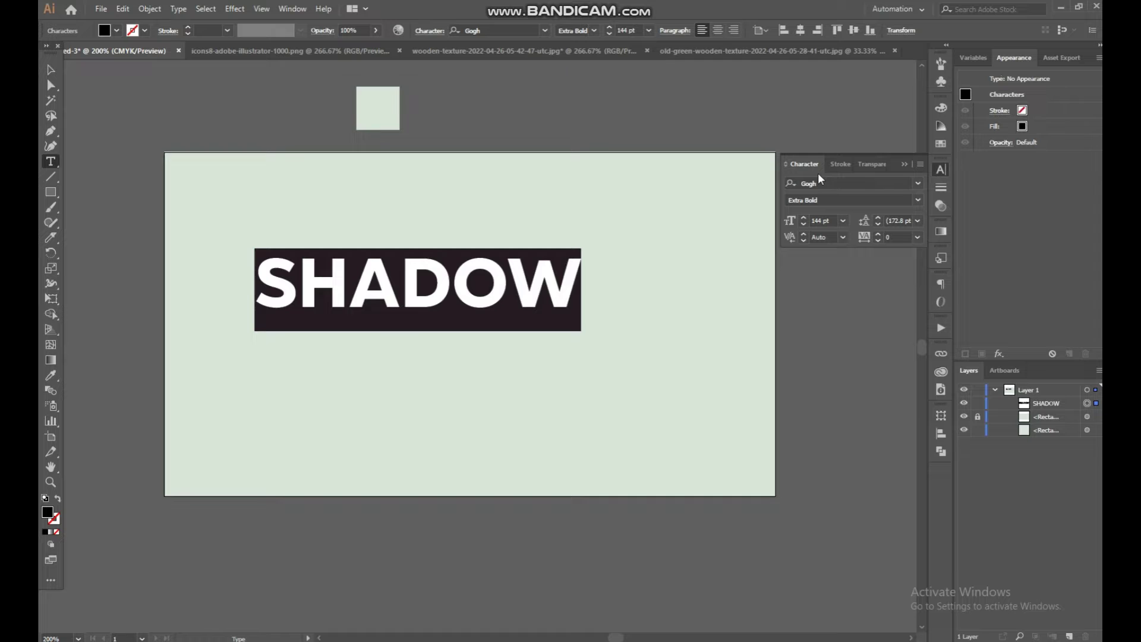
Step: Choose the stencil-style Towards typeface for SHADOW from the Character panel font list
click(918, 189)
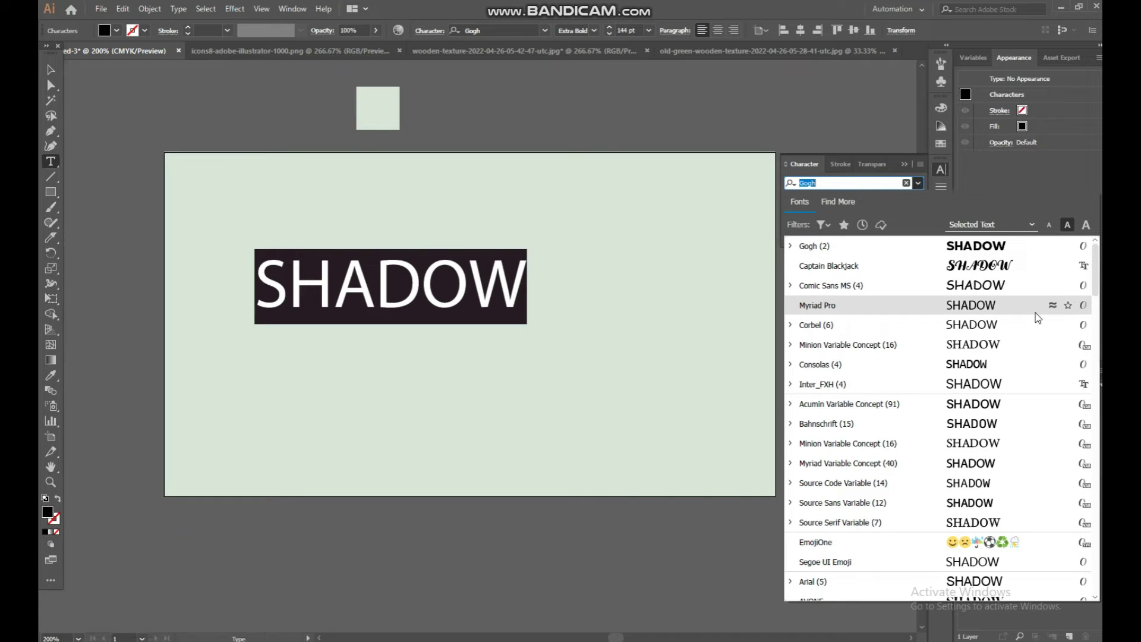
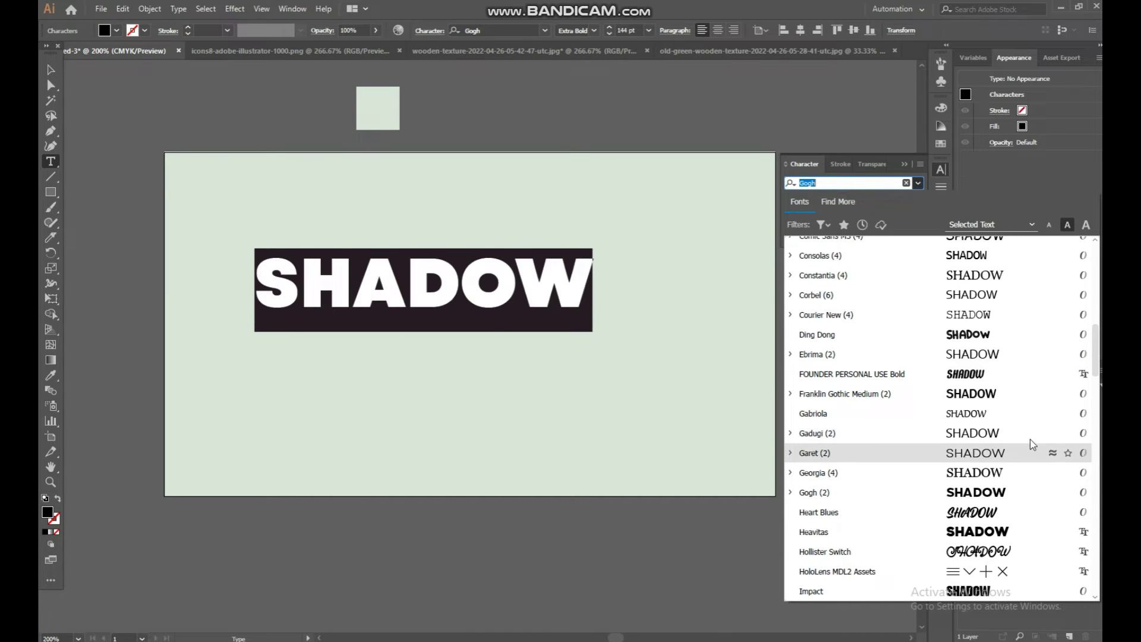
scroll(down, 3)
scroll(down, 3)
scroll(down, 3)
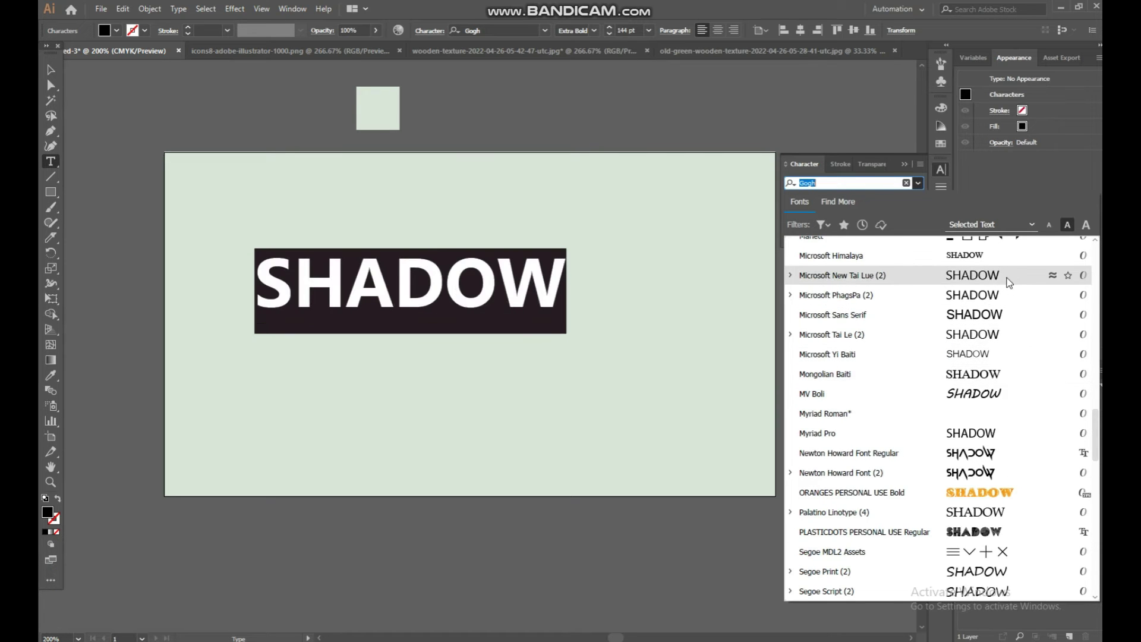
scroll(down, 3)
scroll(down, 3)
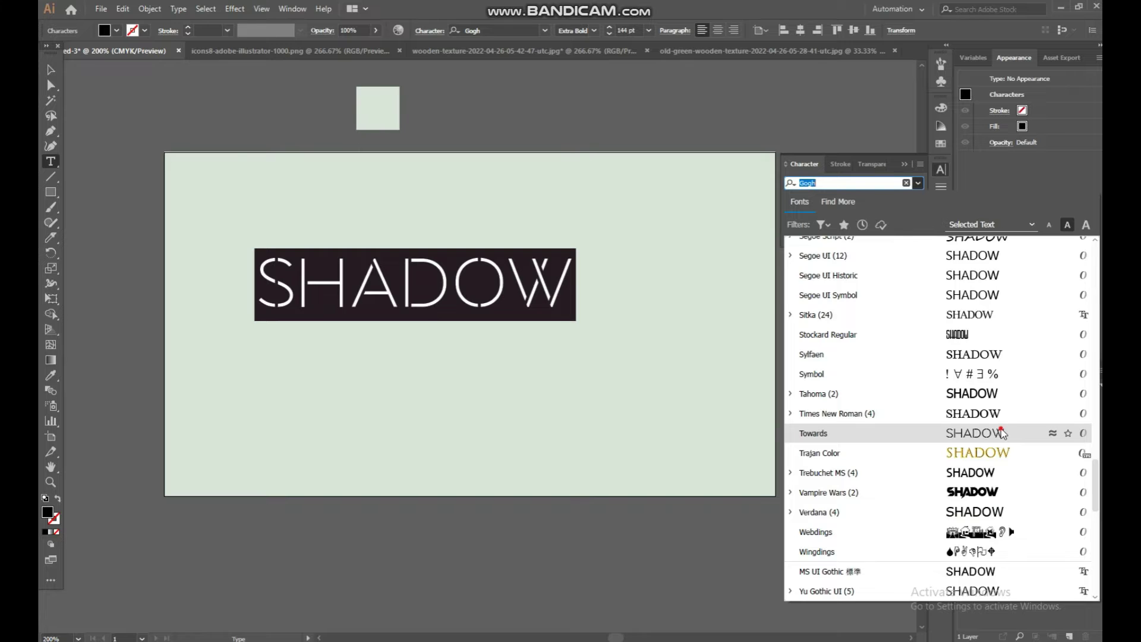
click(1005, 431)
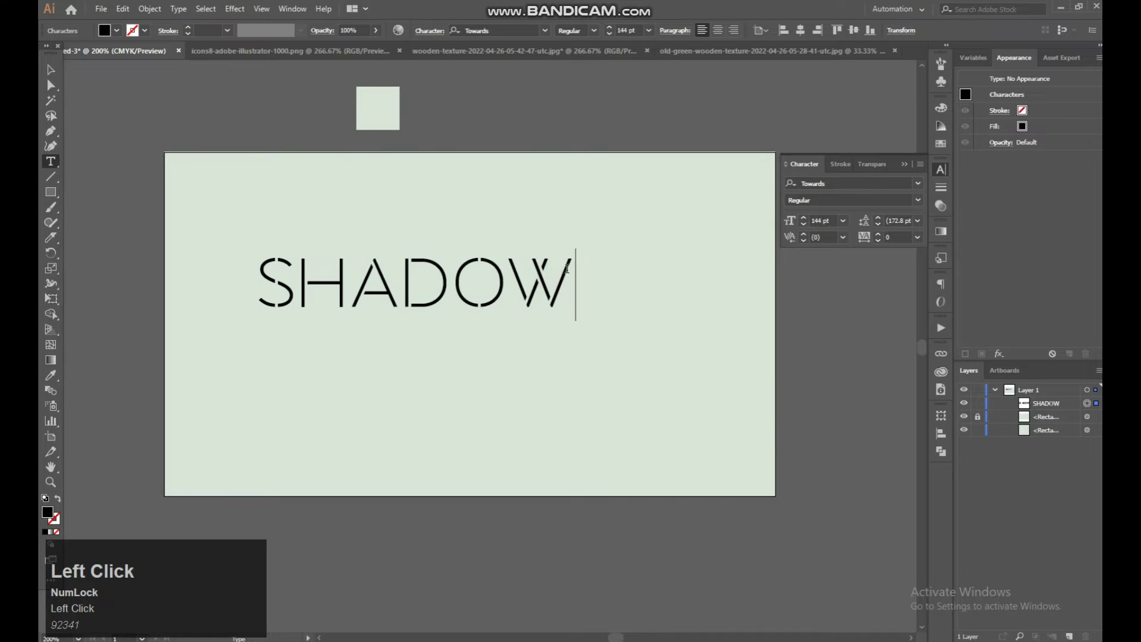
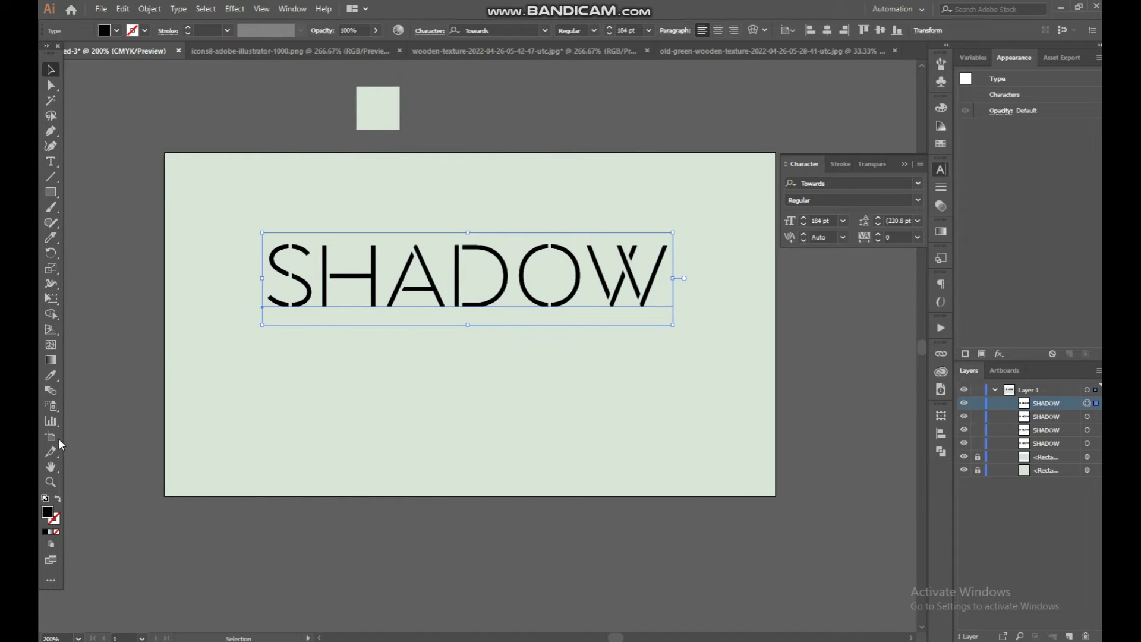
Step: Fill the top SHADOW copy with sampled background green and select the black copy beneath
click(56, 377)
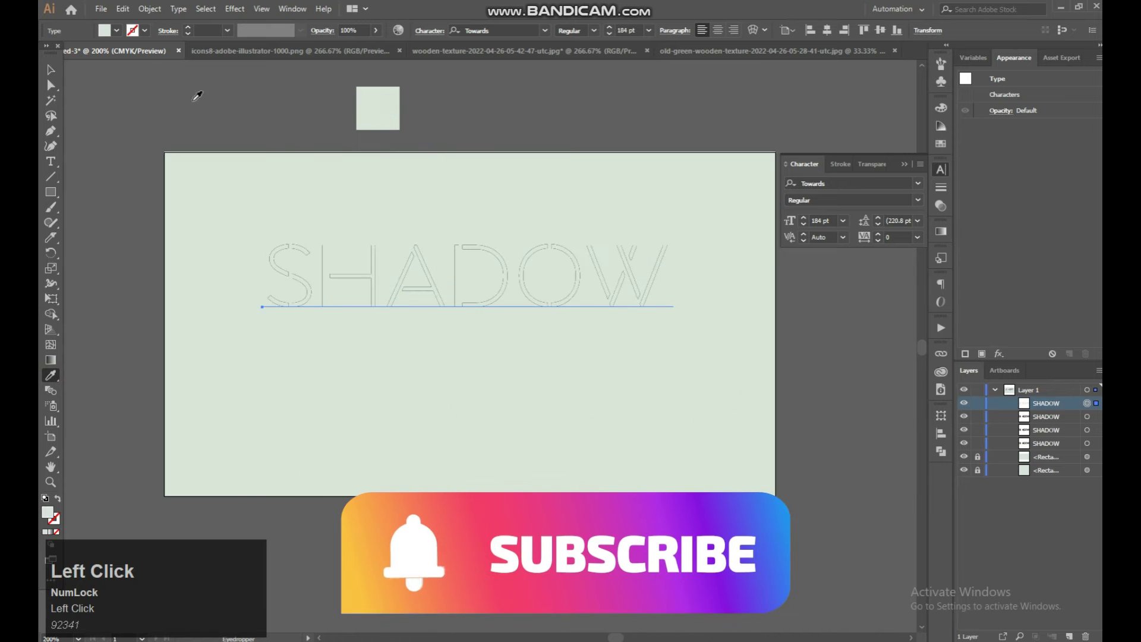
click(54, 73)
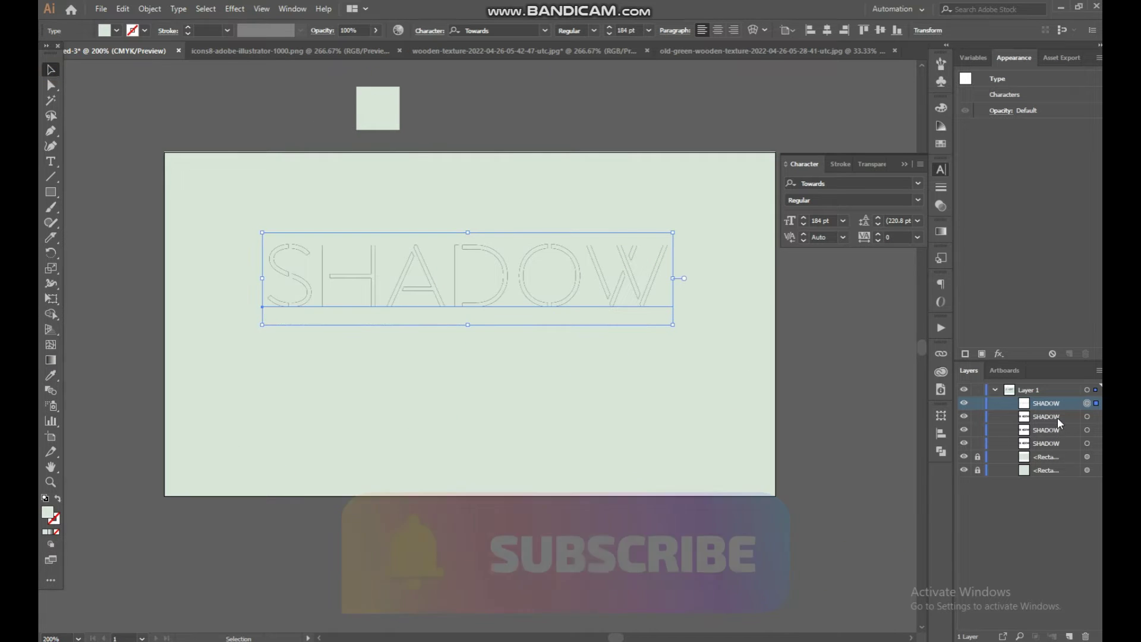
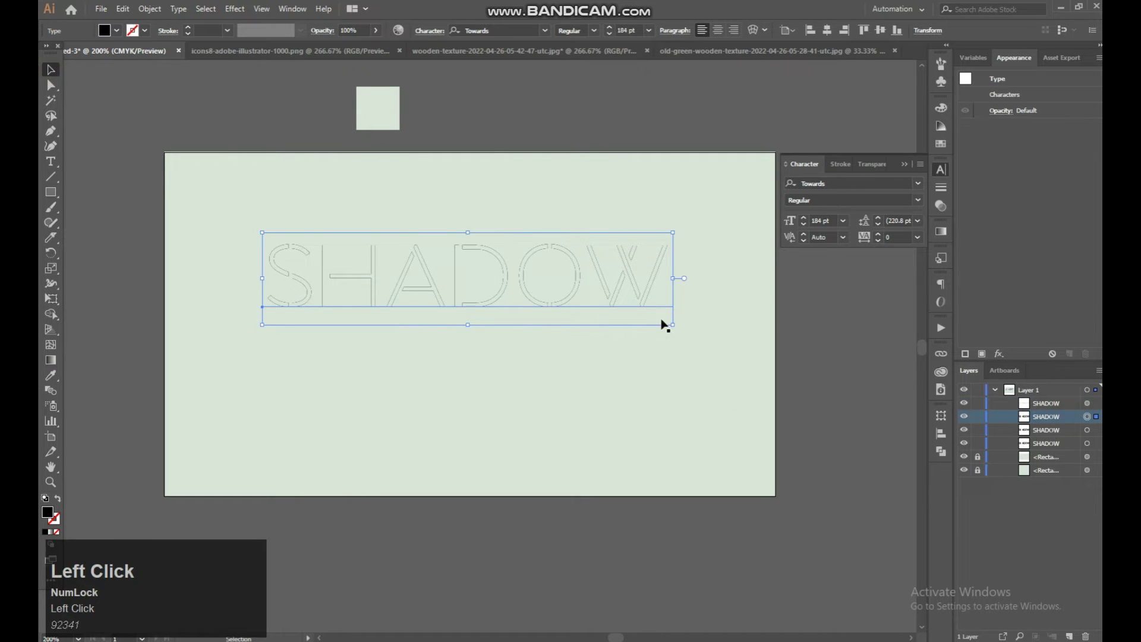
Step: Nudge the black SHADOW copy a few steps down and to the right
key(Right)
key(Down)
key(Down)
key(Right)
key(Down)
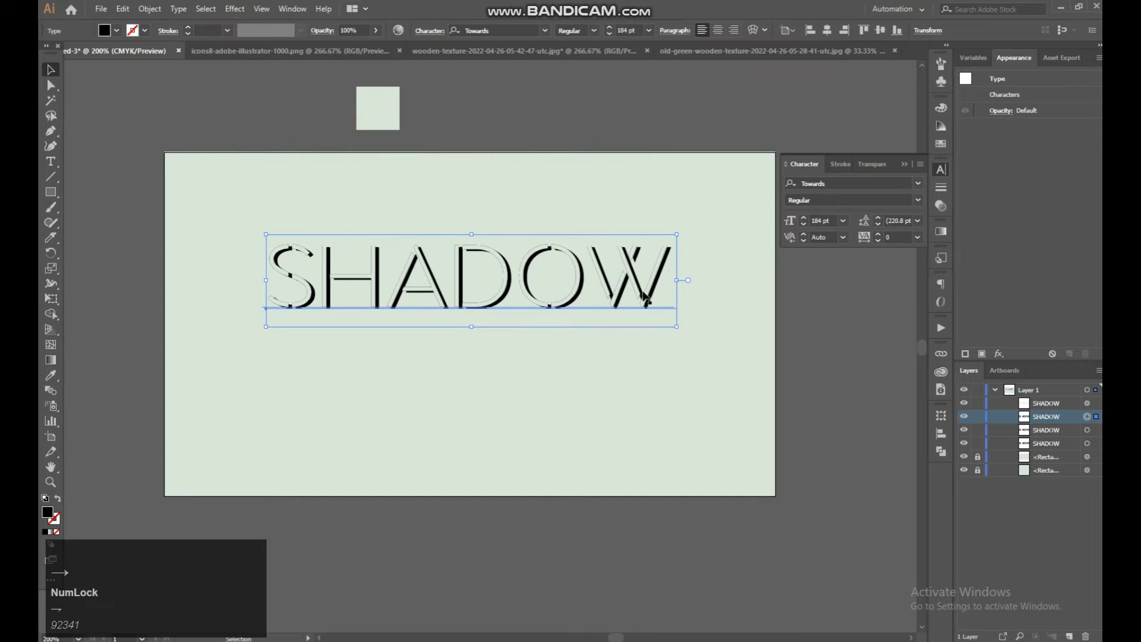
key(Down)
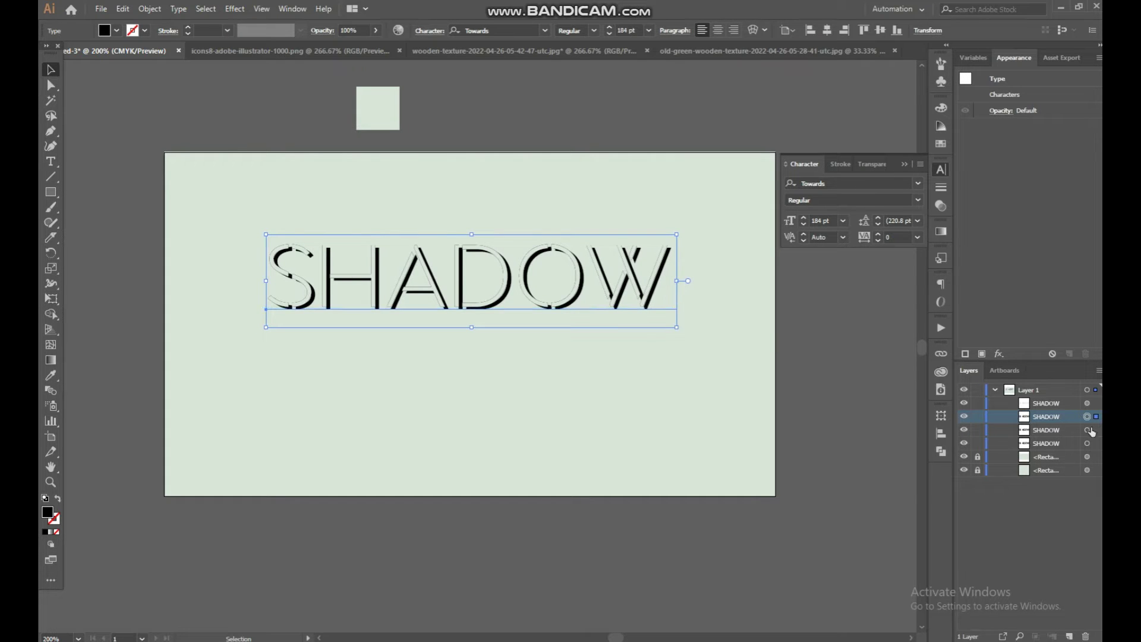
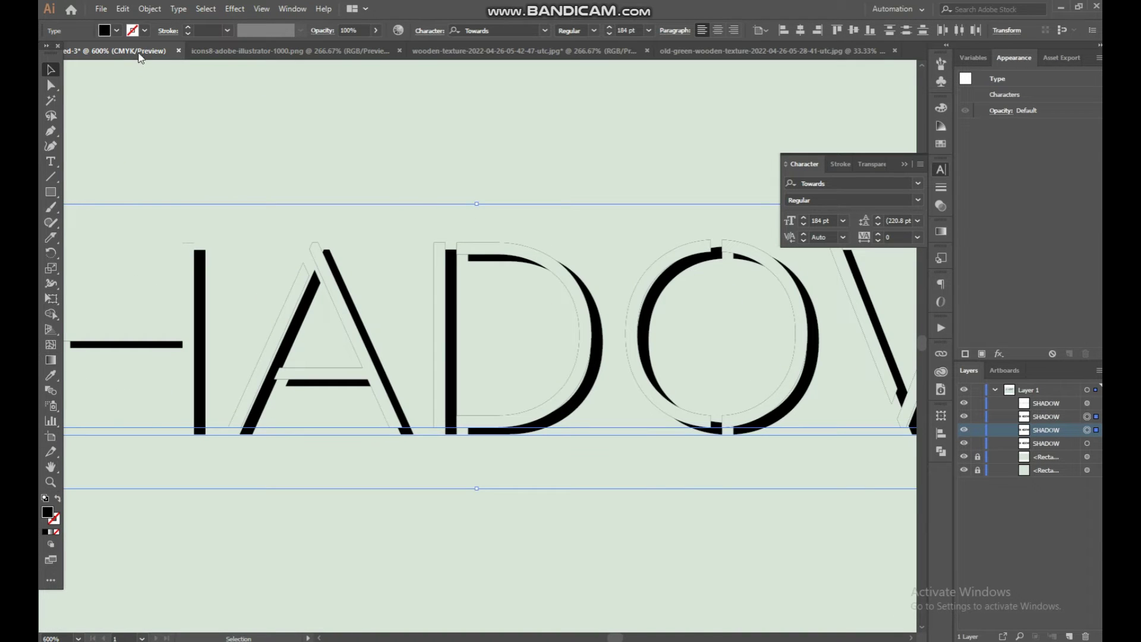
Step: Blend the two black SHADOW copies together via Object > Blend > Make
click(153, 13)
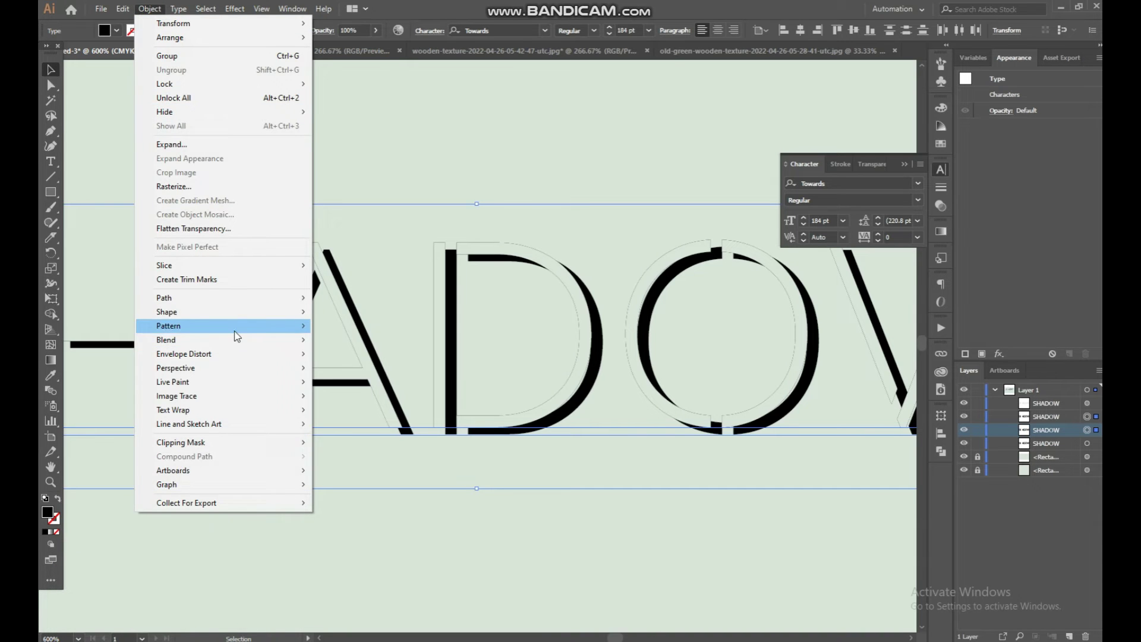
click(374, 344)
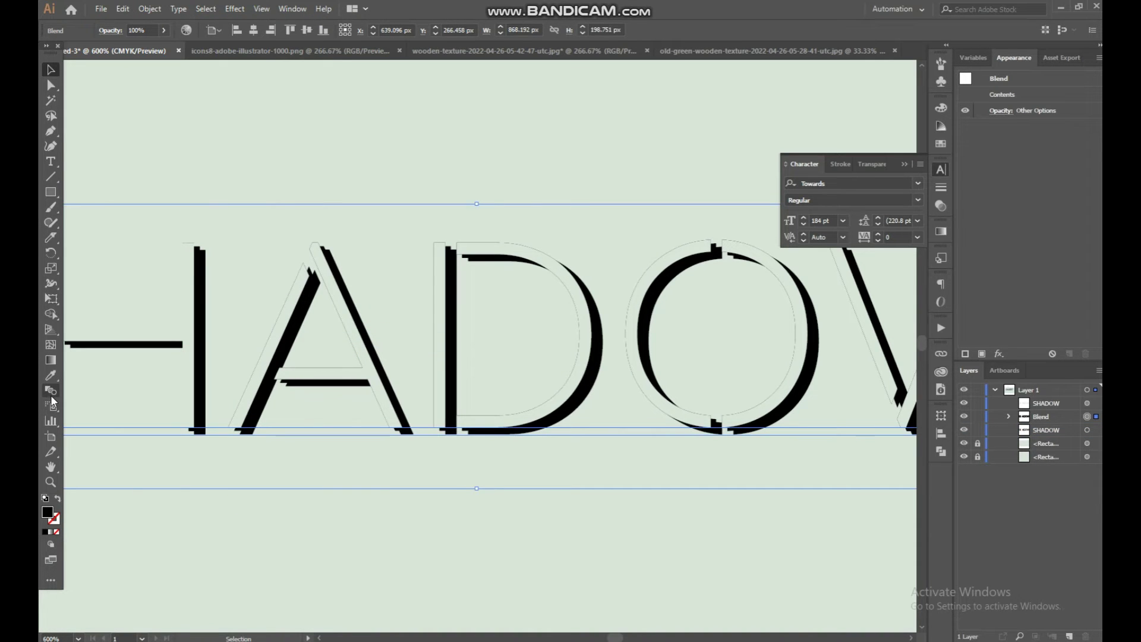
Step: Set the blend spacing to Specified Steps for a solid extruded edge and confirm
click(777, 417)
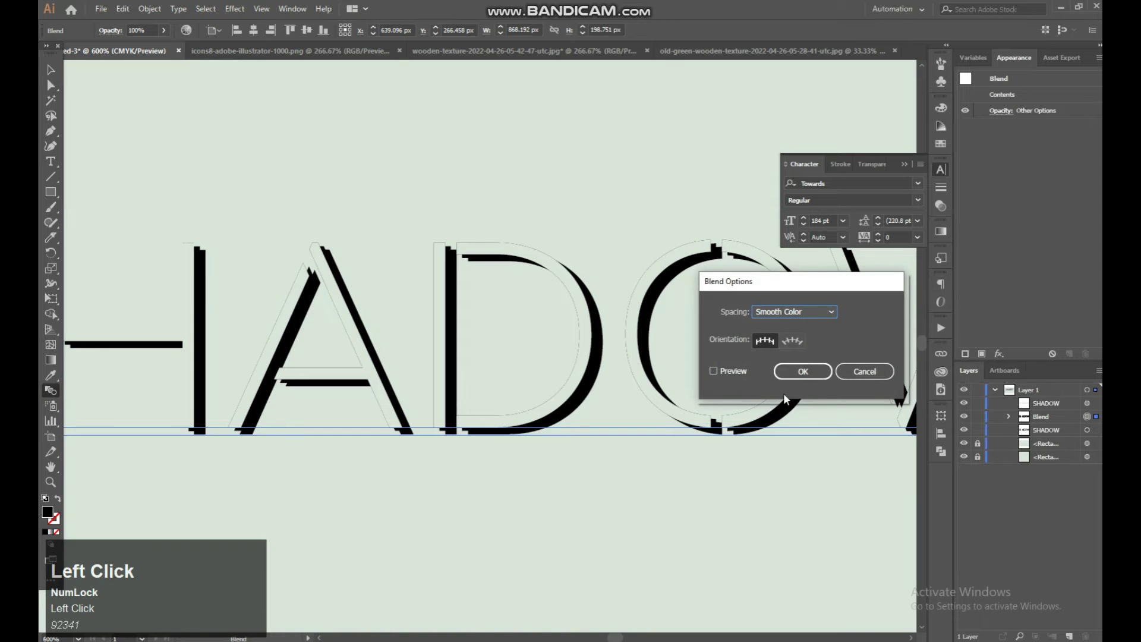
click(715, 377)
click(814, 317)
scroll(up, 3)
scroll(up, 3)
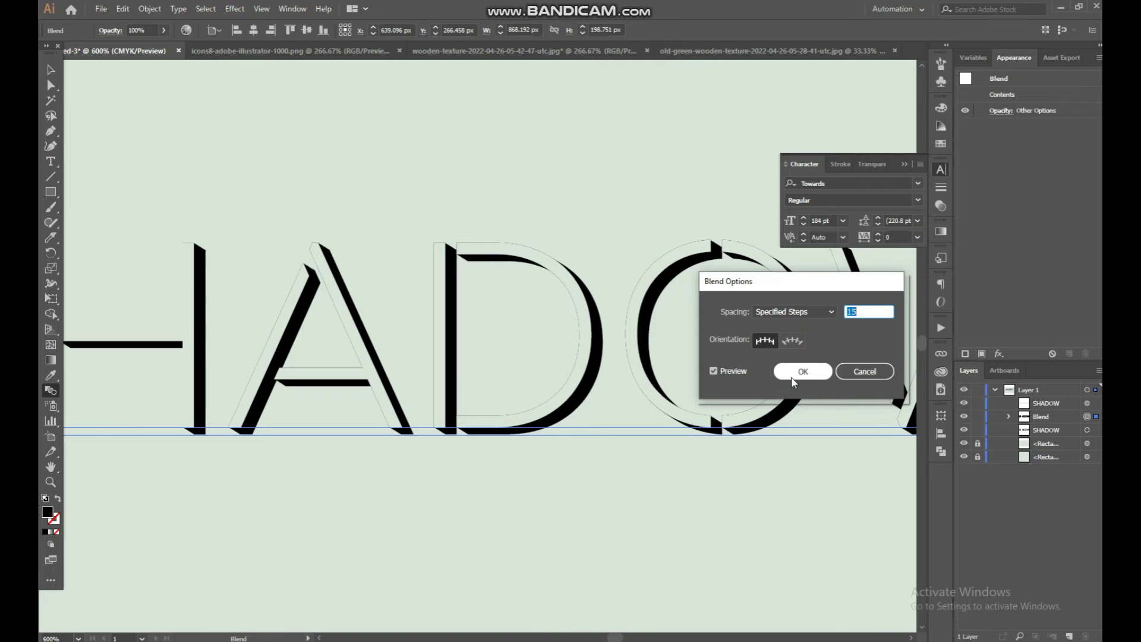
click(695, 259)
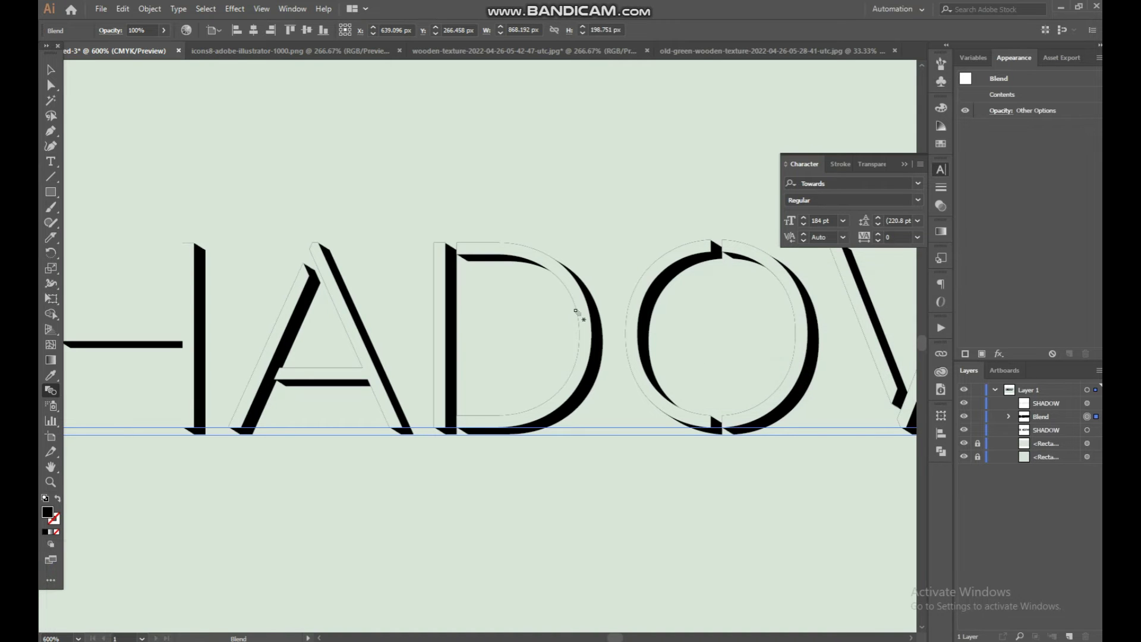
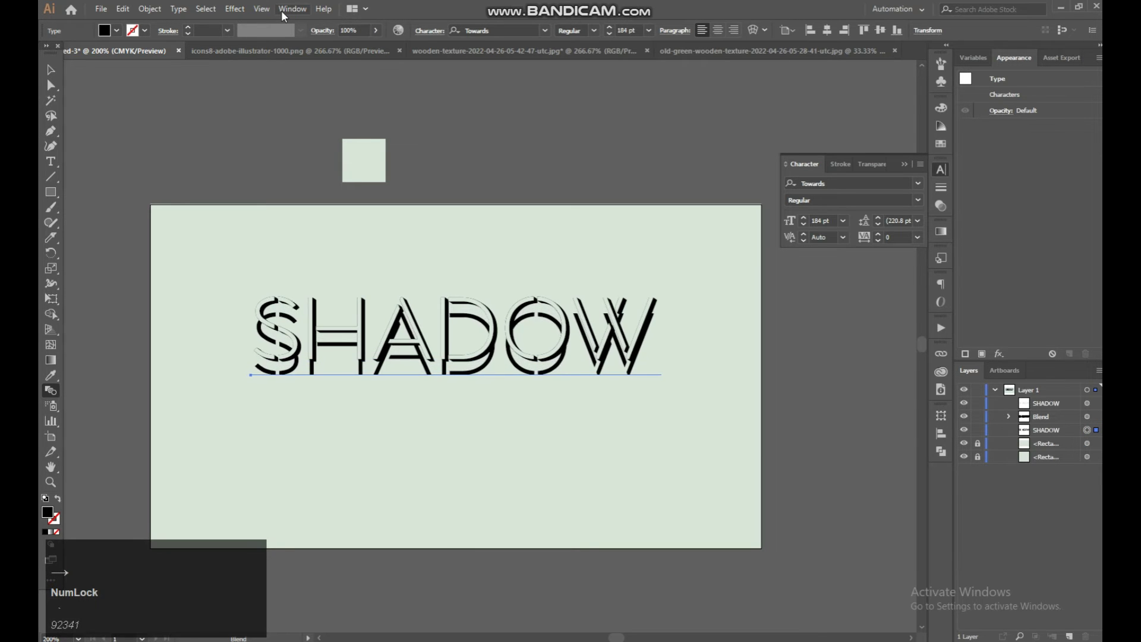
Step: Push the bottom SHADOW copy further down-right and set its opacity to 0%
key(Right)
key(Down)
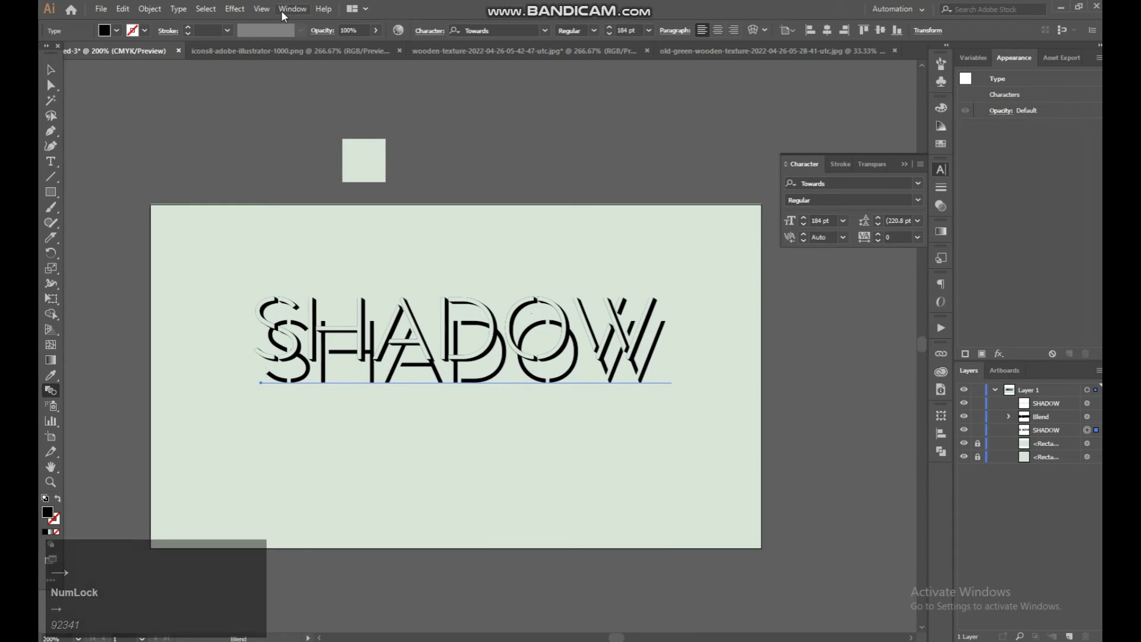
key(Right)
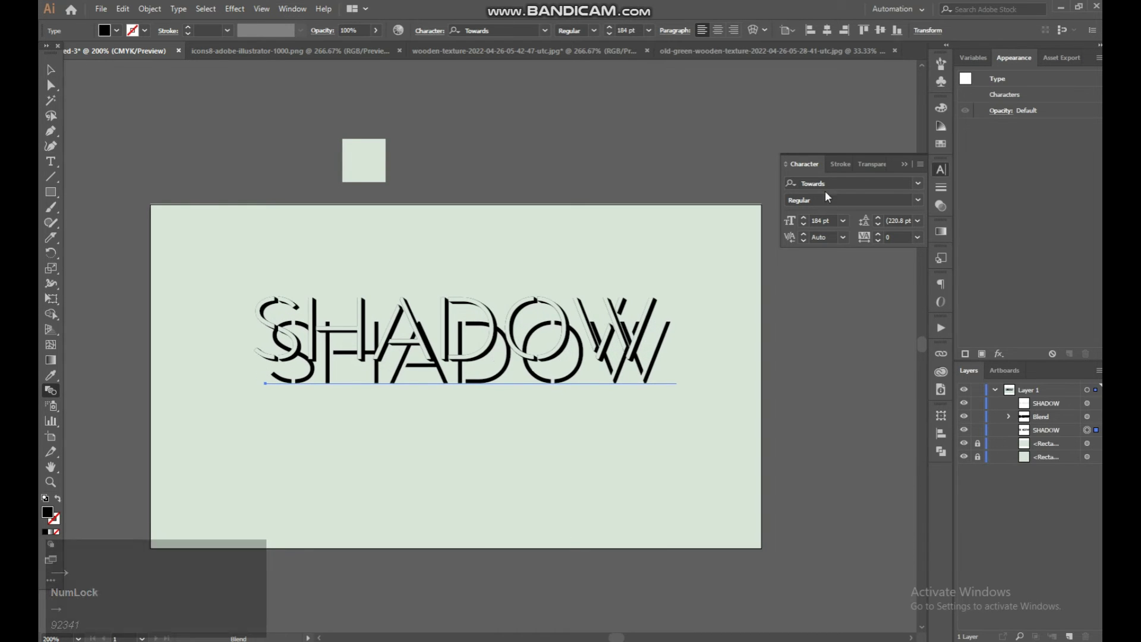
click(1003, 117)
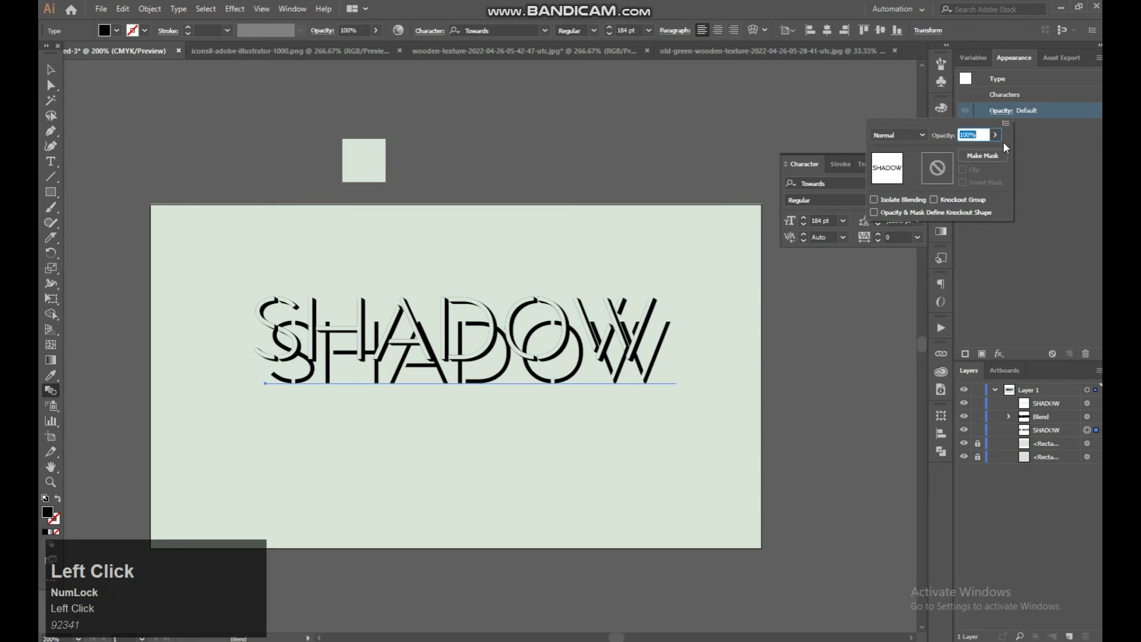
click(1002, 139)
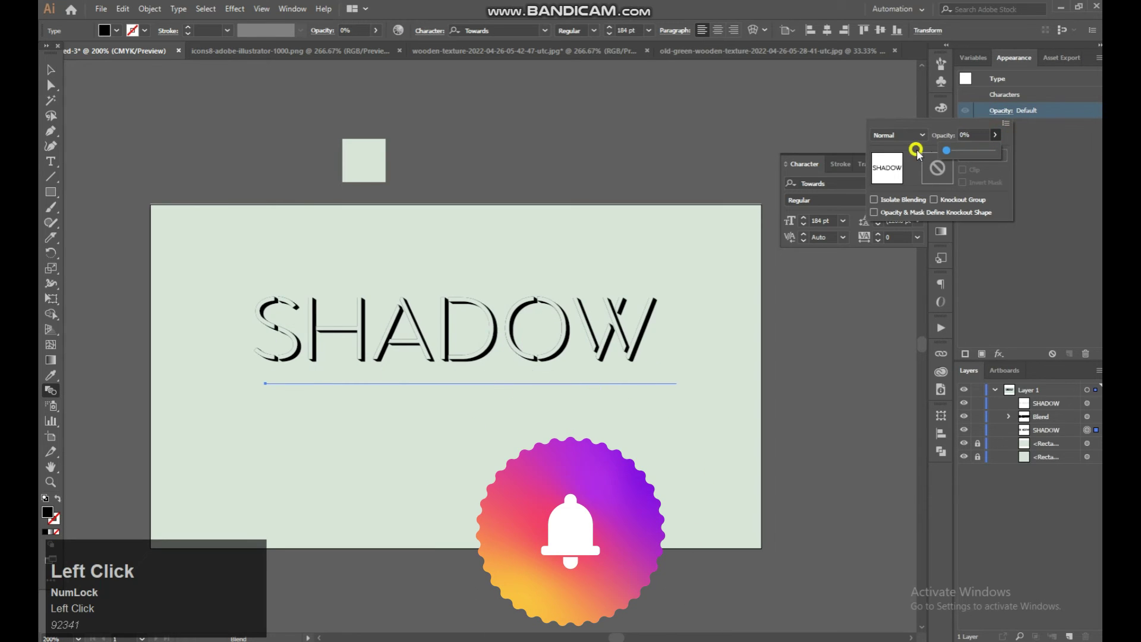
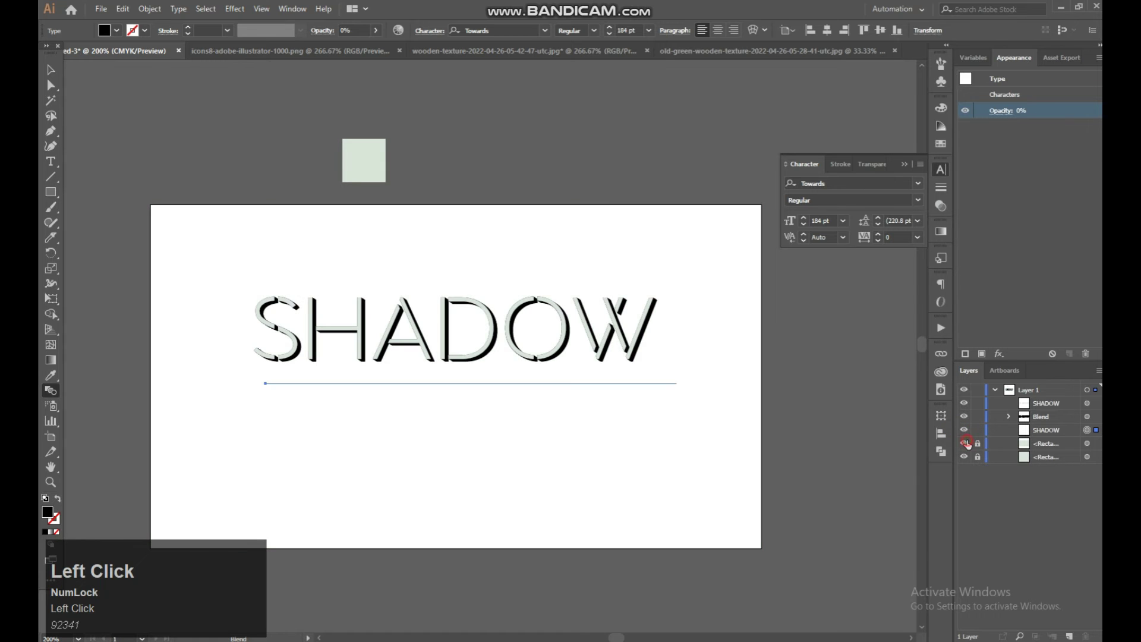
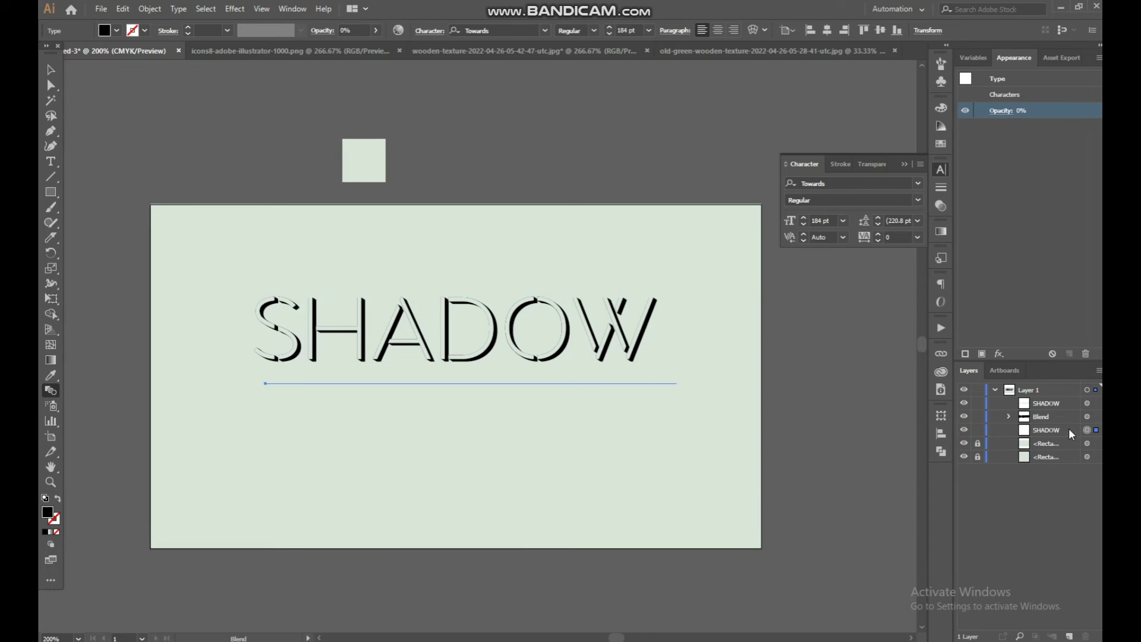
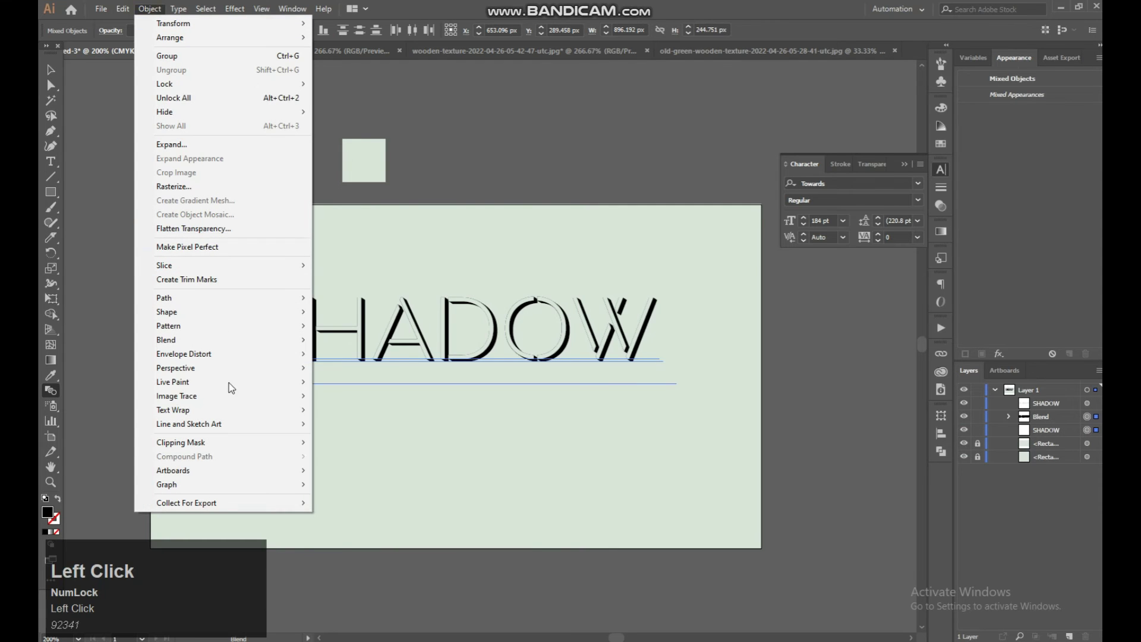
Step: Blend the text into its transparent copy and raise the specified steps above 30 for a fading shadow
click(359, 345)
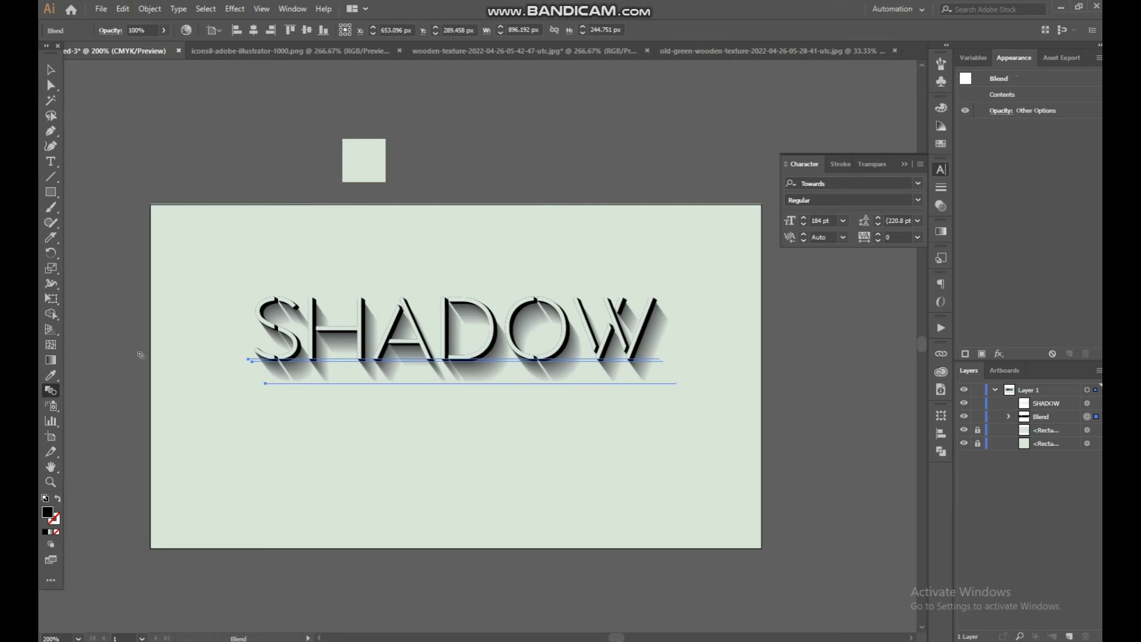
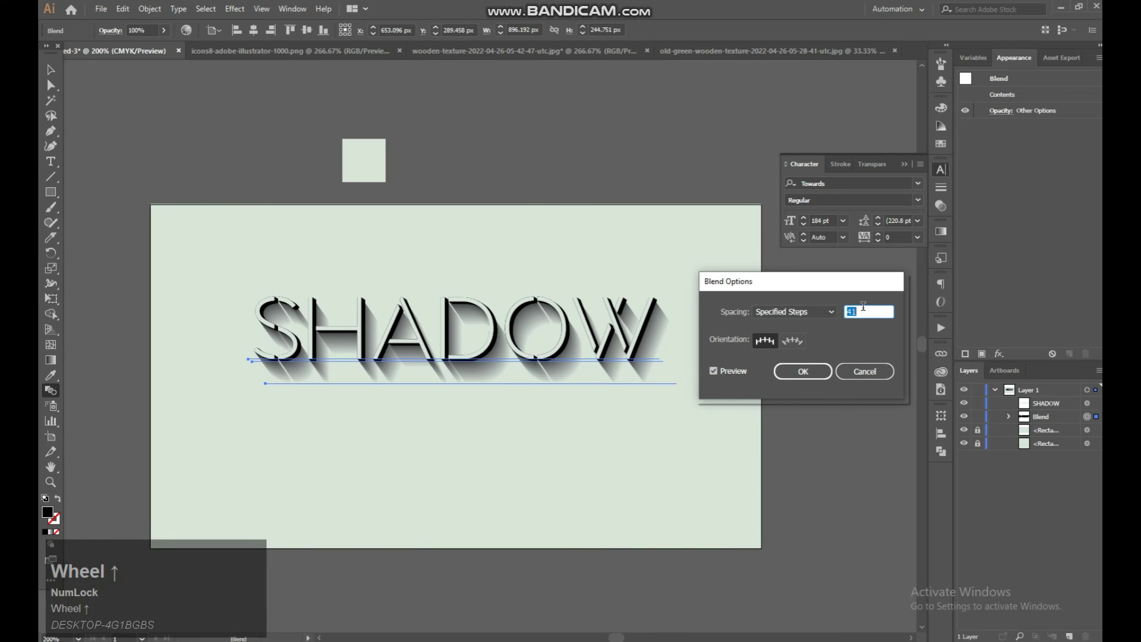
scroll(up, 3)
scroll(up, 3)
scroll(up, 3)
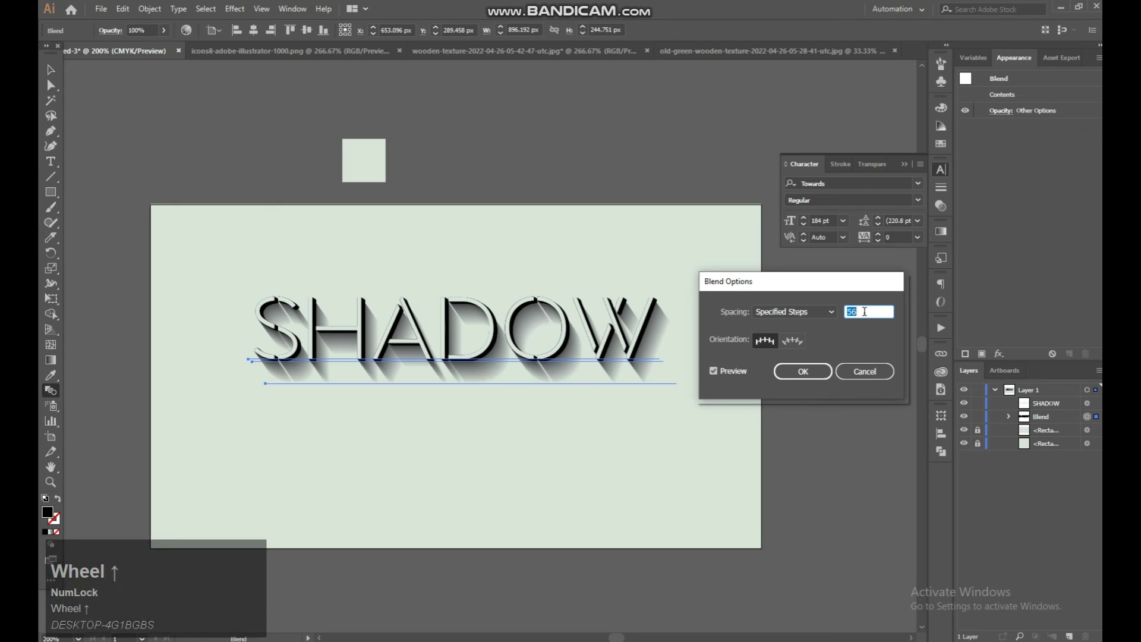
scroll(up, 3)
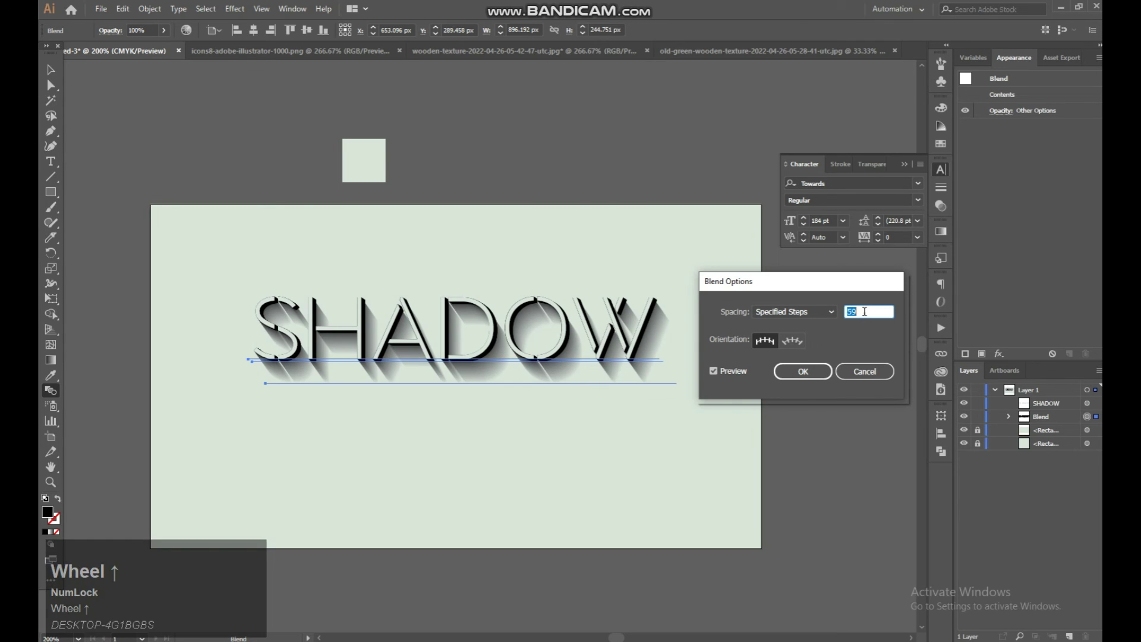